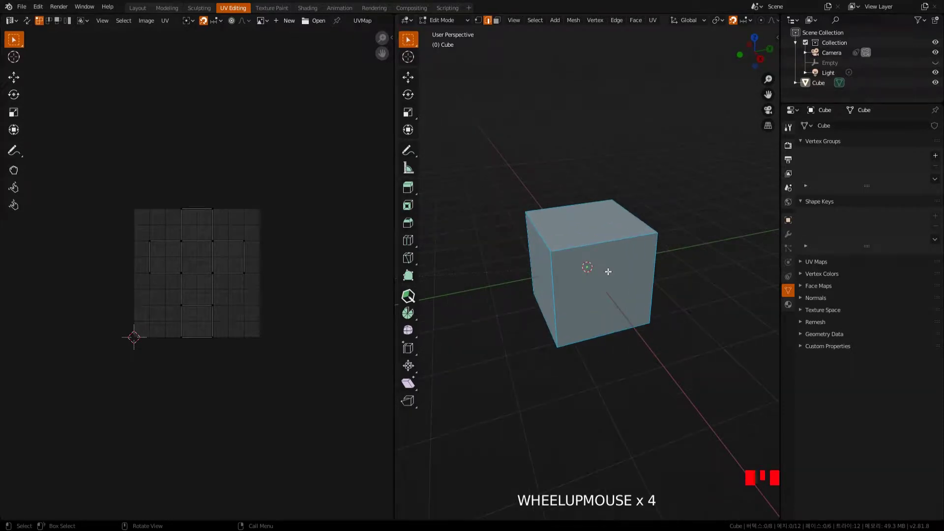
Clear the cube's selection so the seam edges can be chosen fresh.
left_click_drag(137, 342, 137, 342)
left_click(138, 342)
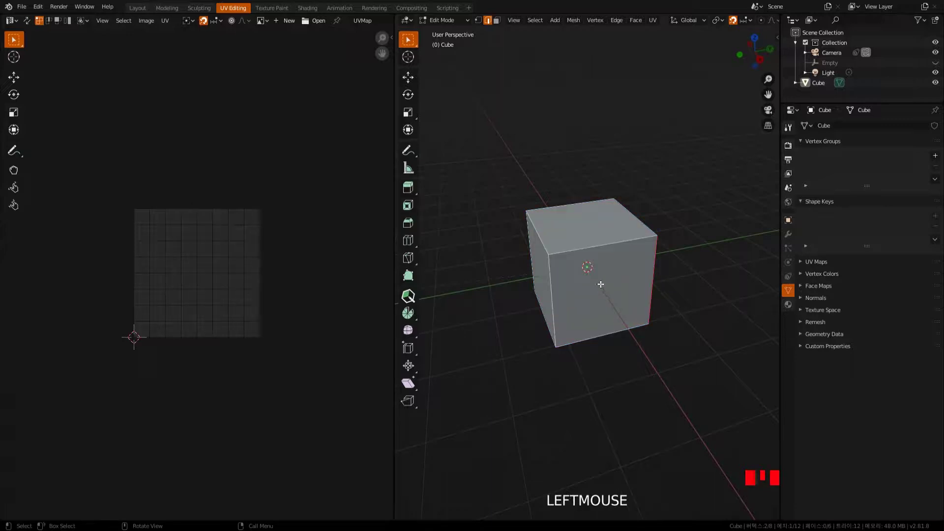
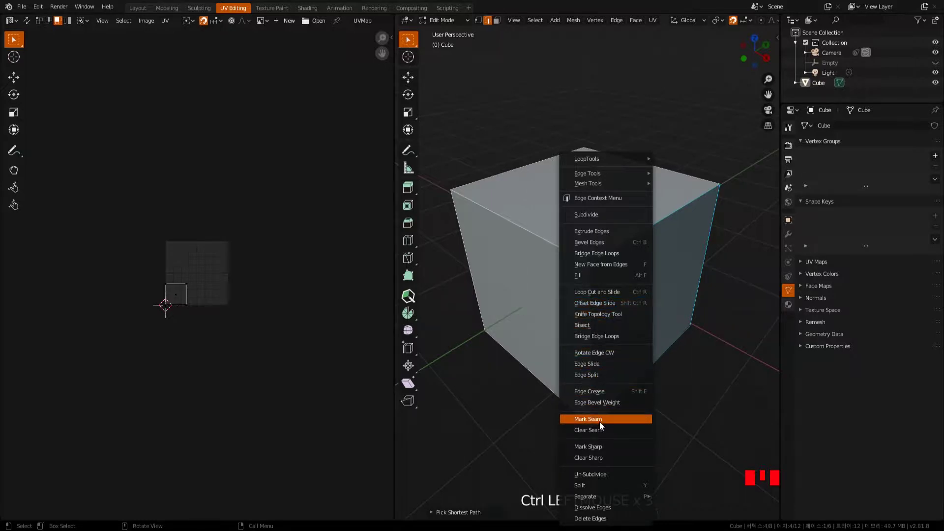
Mark the chosen edges as seams and unwrap the whole cube into UV islands.
left_click_drag(646, 375, 723, 290)
left_click(723, 291)
key("a")
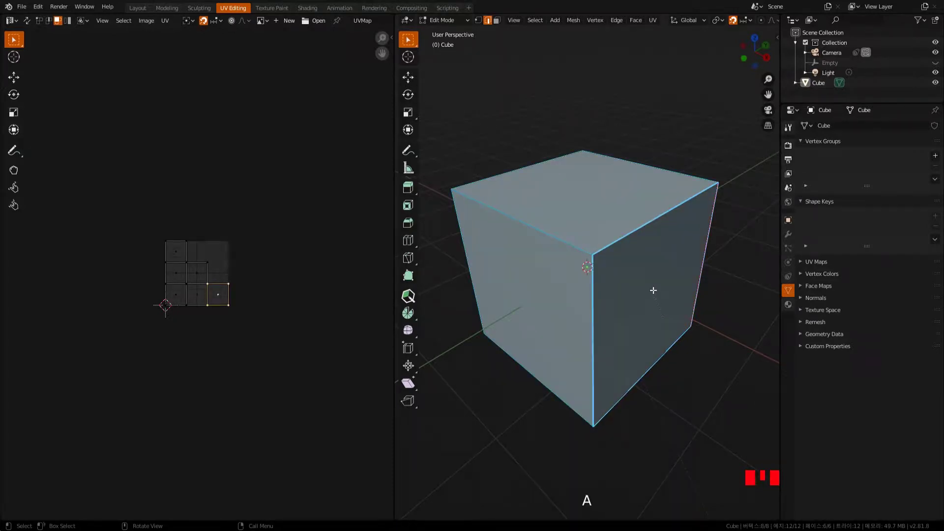
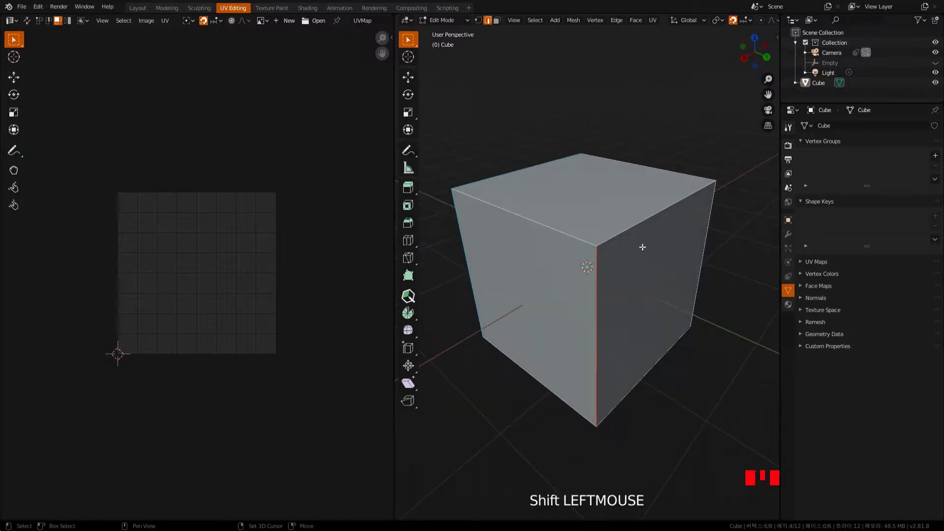
Mark one more cube edge as a seam.
left_click(649, 215)
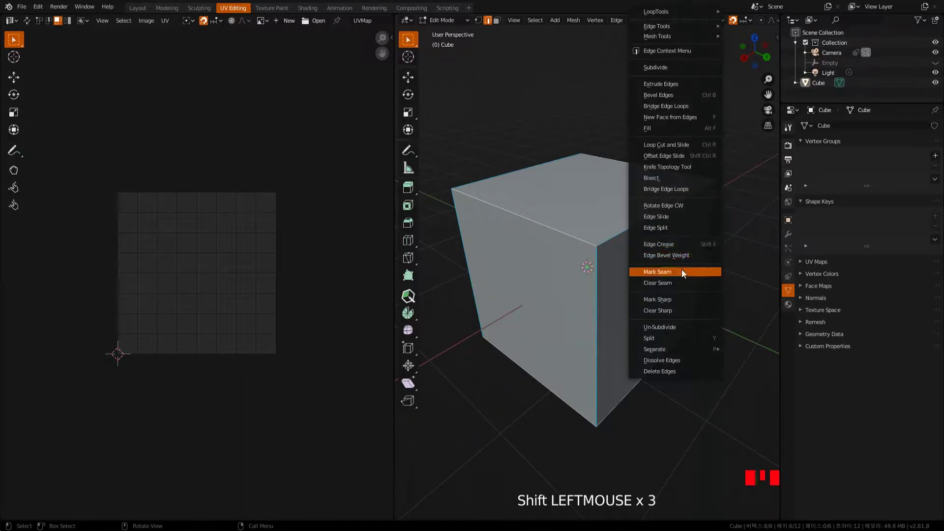
left_click_drag(685, 270, 670, 324)
left_click_drag(670, 324, 583, 307)
left_click(583, 307)
Unwrap the cube again so the new seam splits off its own island.
left_click_drag(584, 307, 642, 303)
left_click_drag(643, 303, 696, 378)
left_click(695, 379)
left_click_drag(712, 378, 677, 366)
key("a")
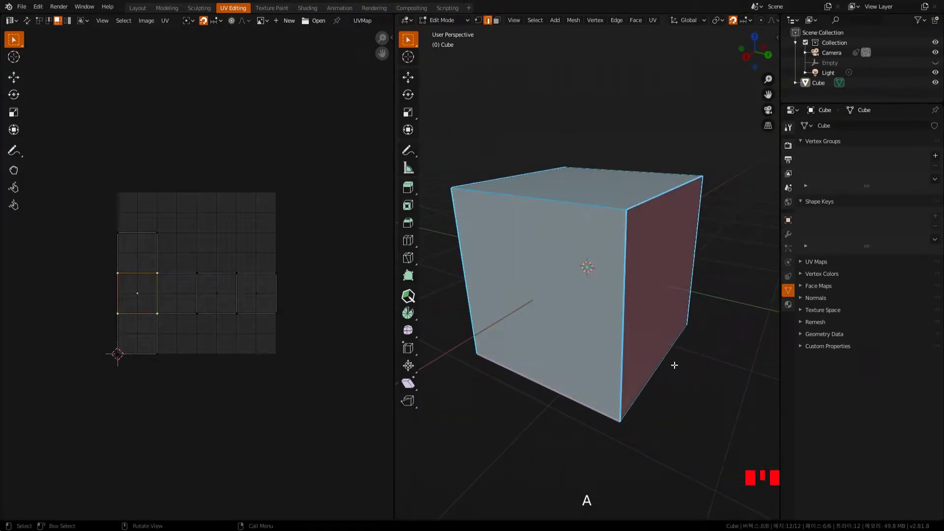
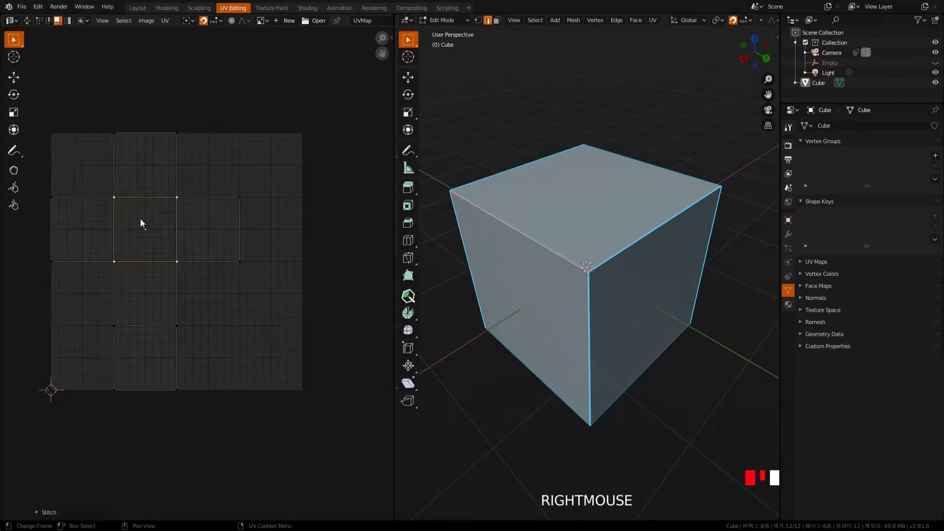
Move a single cube UV face, stretching the neighbouring faces still attached to it.
left_click(272, 355)
left_click(157, 181)
key("g")
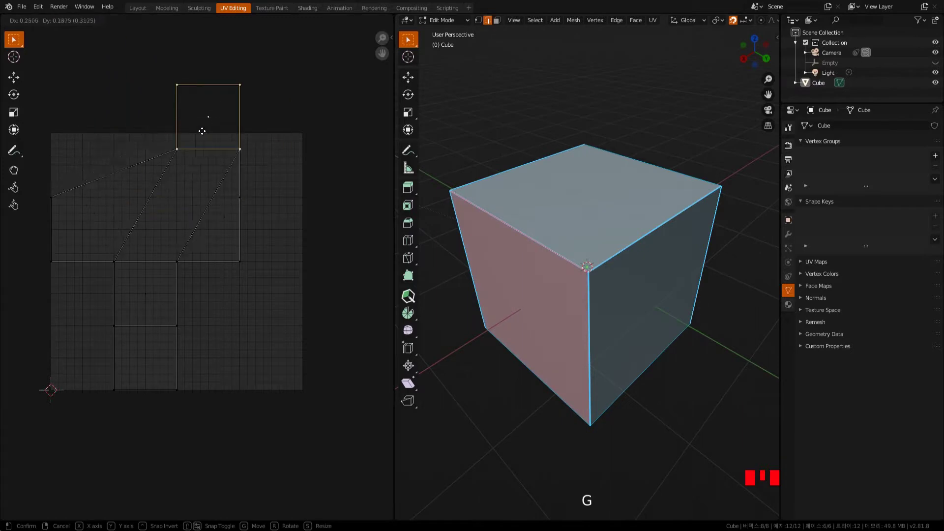
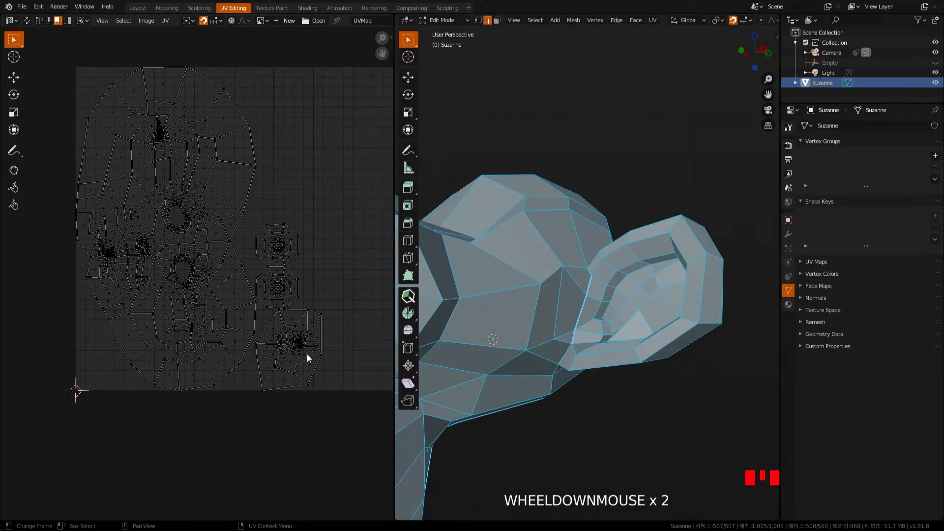
Select Suzanne's connected ear island and change how UV selection follows the mesh.
key("l")
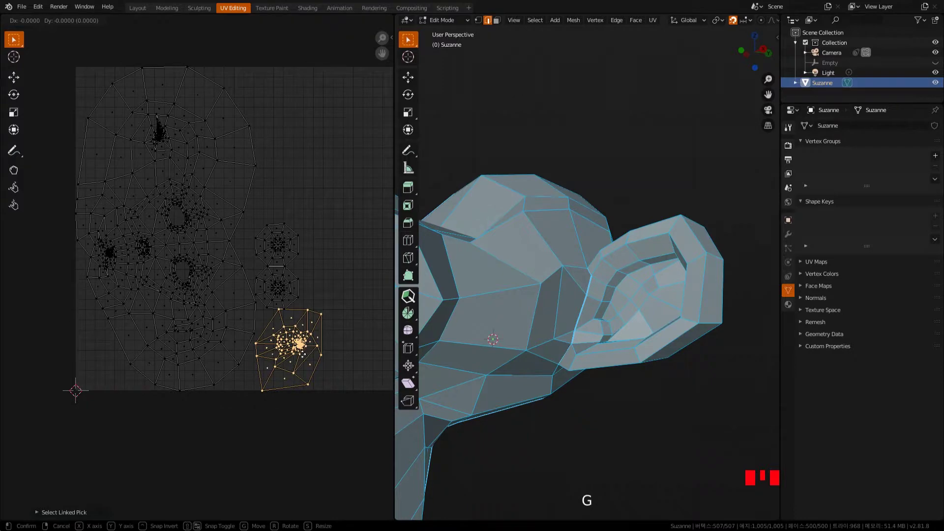
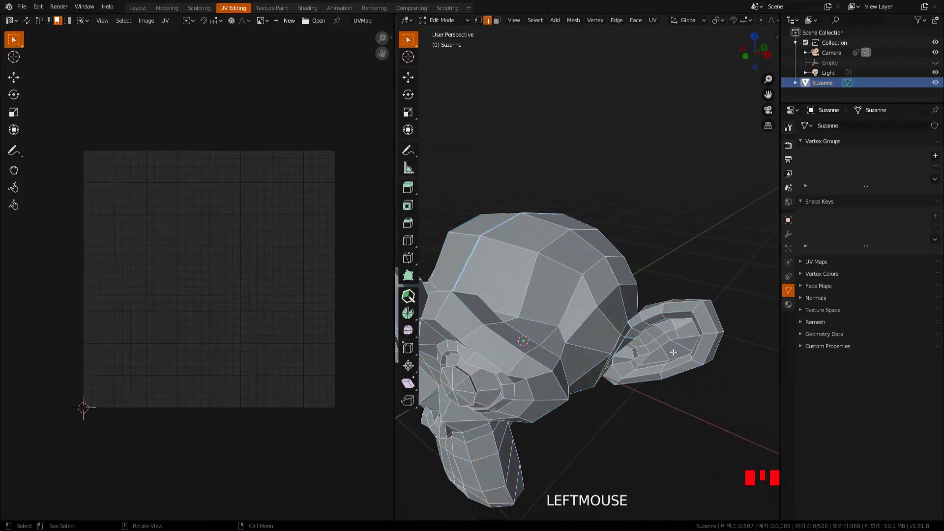
key("l")
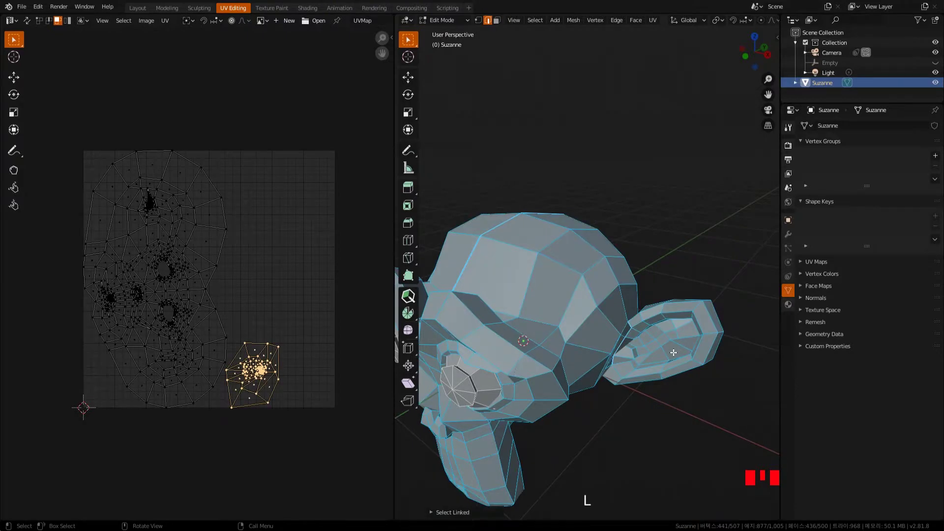
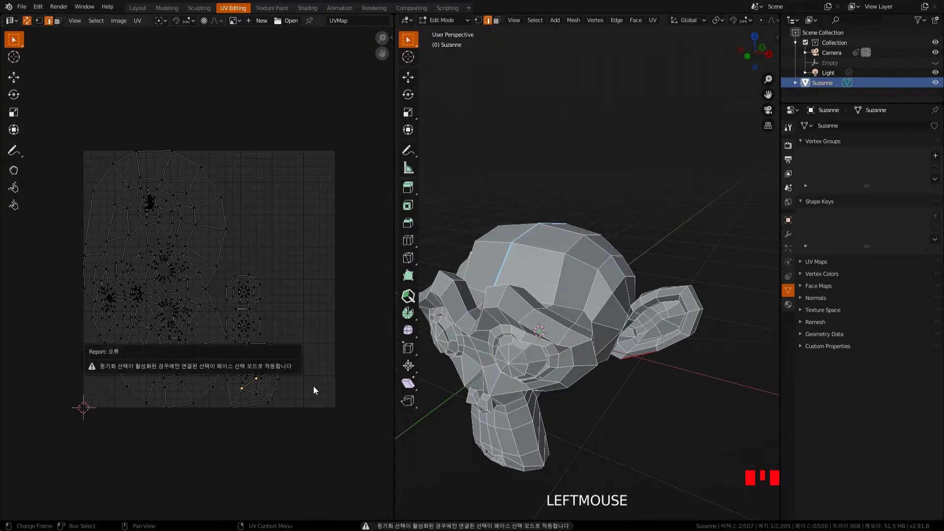
key("3")
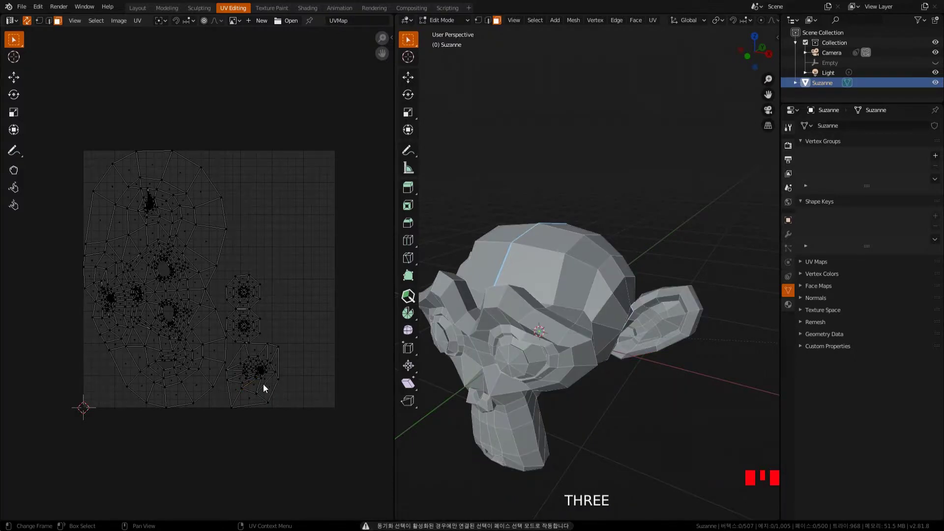
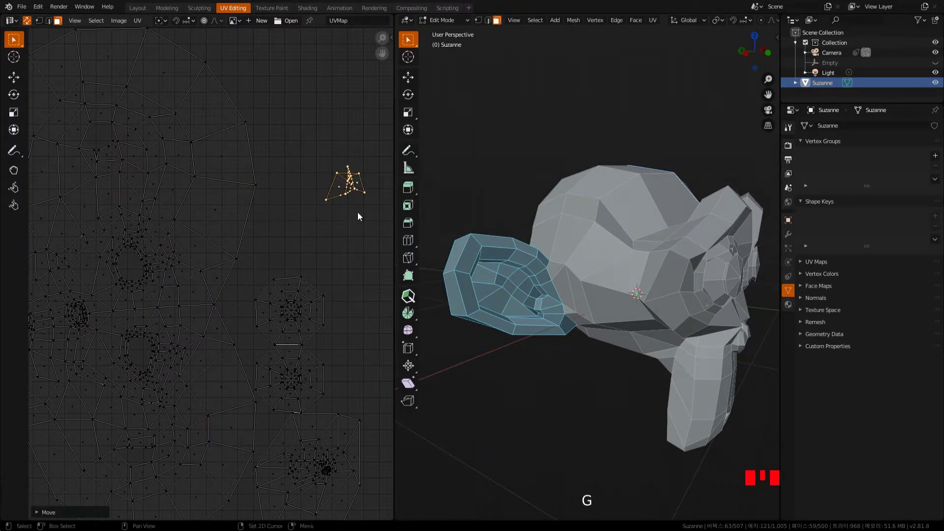
Zoom onto the small moved island and select its UVs.
key("2")
left_click(234, 186)
left_click(250, 170)
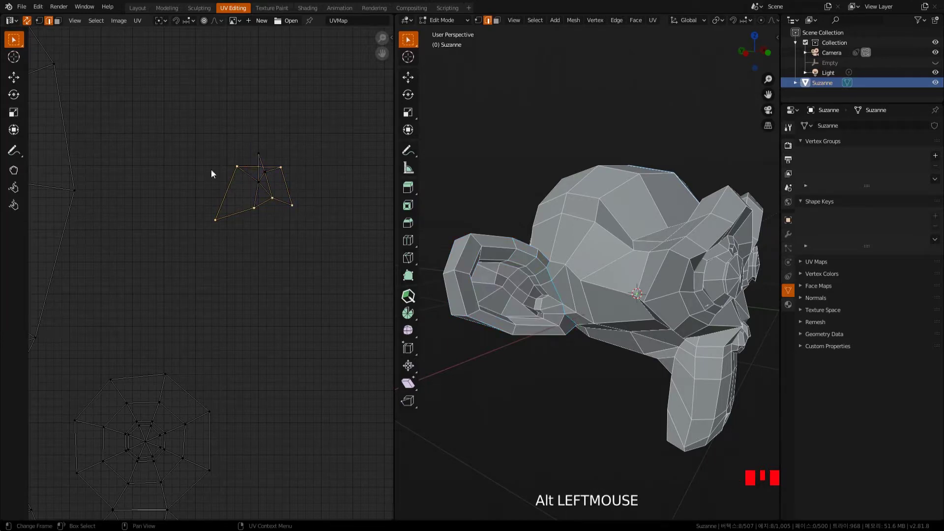
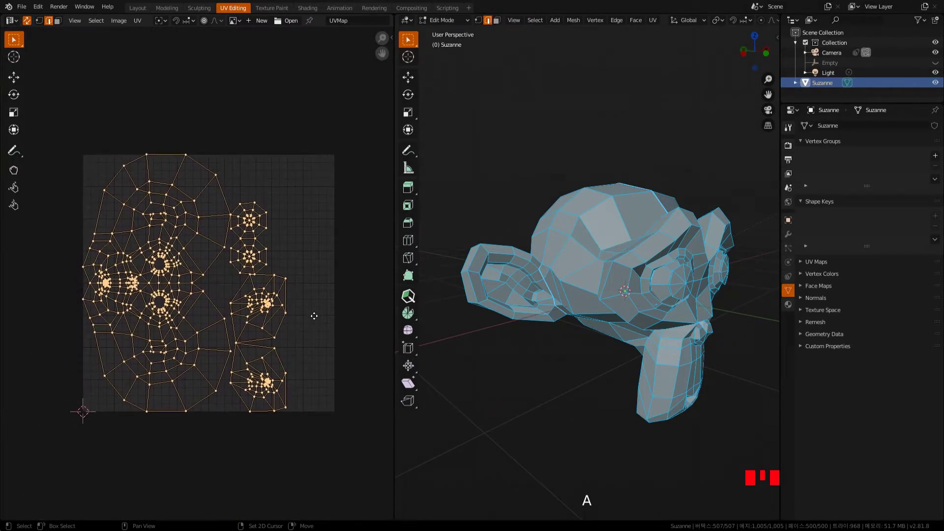
Mirror Suzanne's UV islands with her front in view.
left_click(320, 346)
middle_click(606, 375)
key("a")
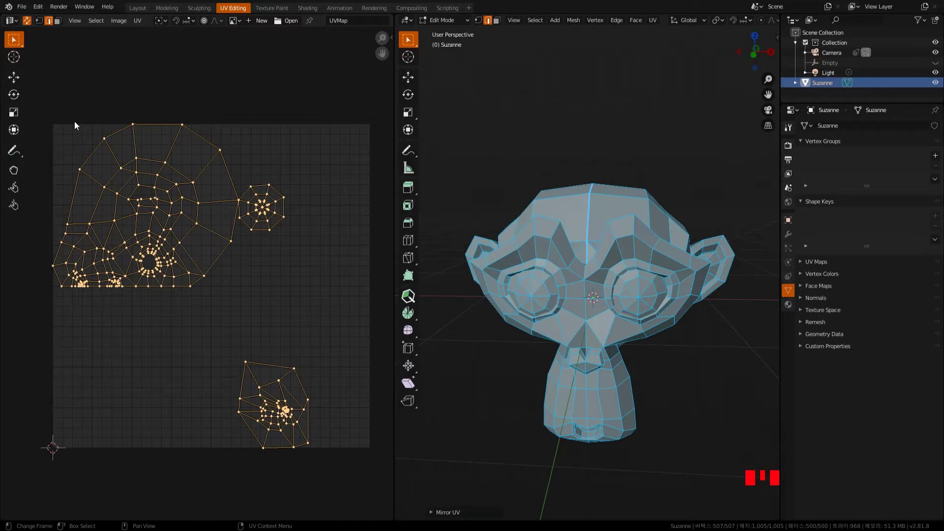
Pack the islands so the large head island sits low with the small ones above.
left_click(77, 127)
key("a")
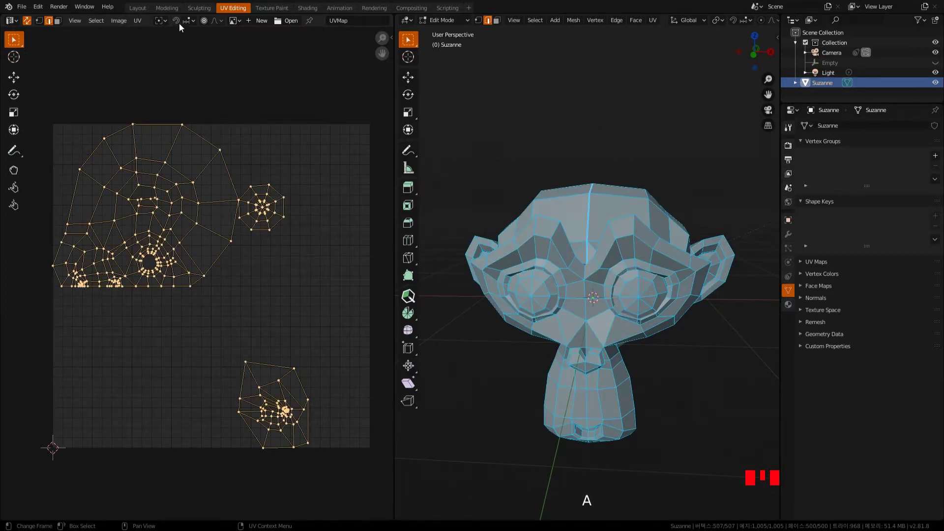
left_click_drag(141, 29, 335, 333)
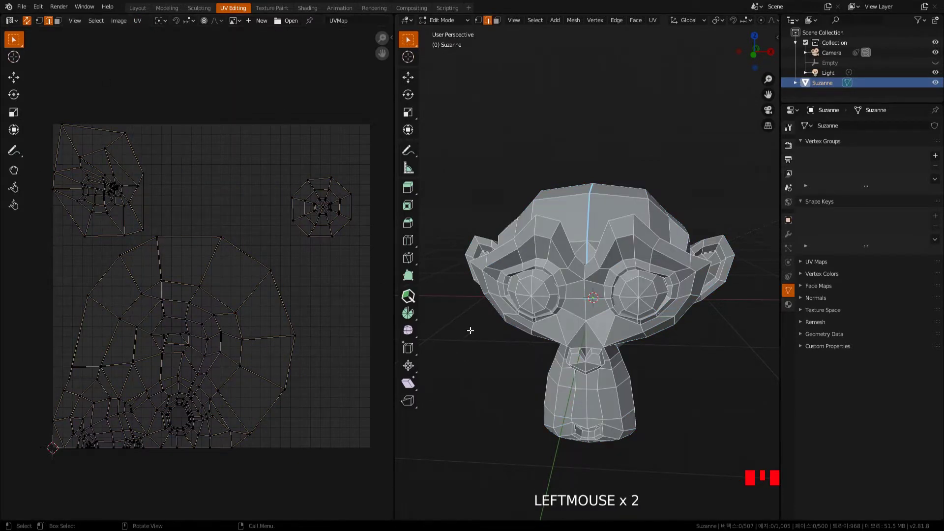
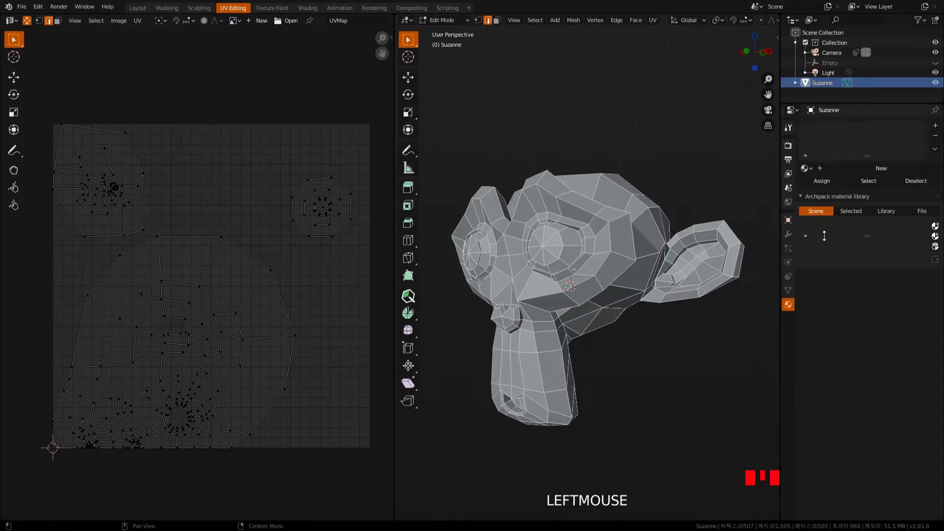
Create a new Principled BSDF material on Suzanne for the checker image.
left_click(882, 173)
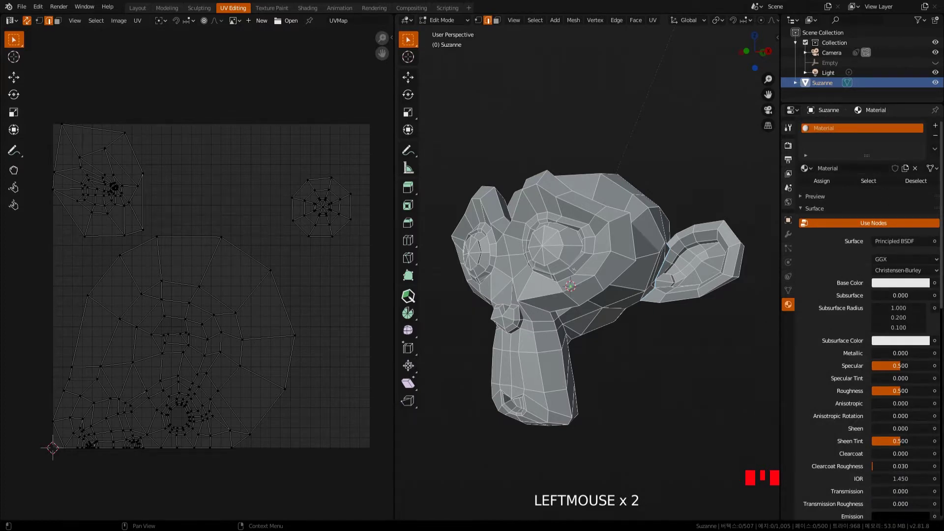
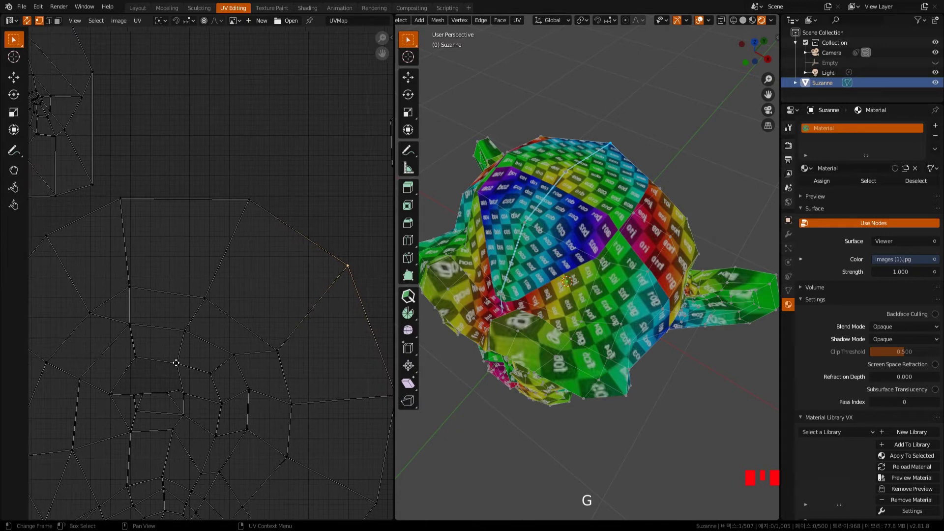
Move a single UV vertex on the large island, warping the checker texture on Suzanne.
left_click(275, 286)
key("g")
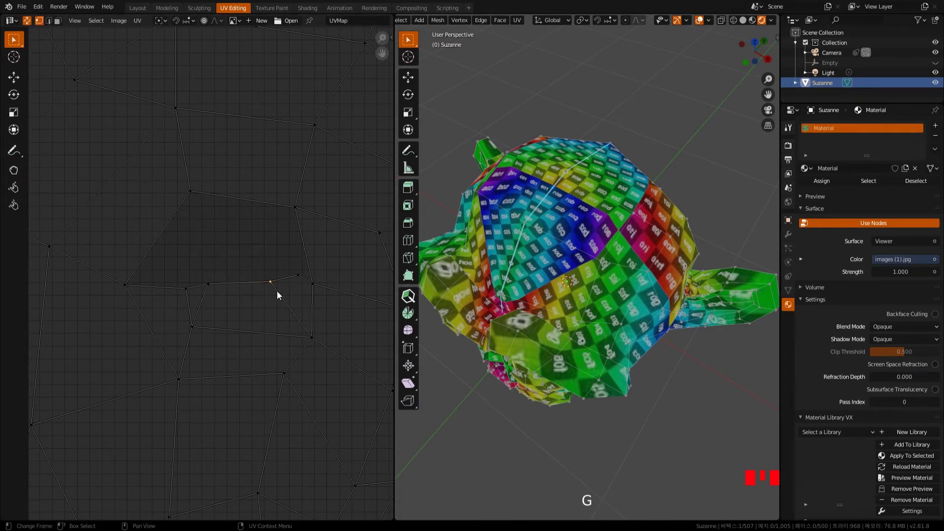
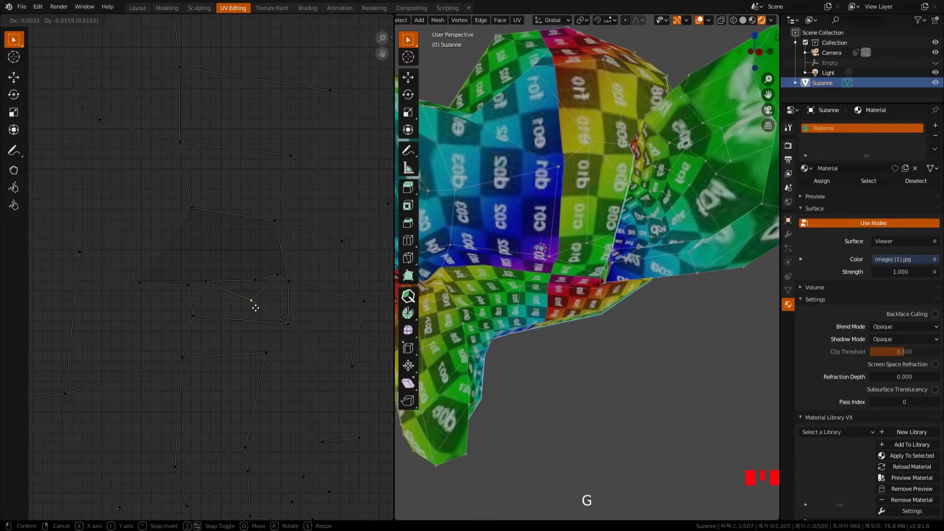
left_click(258, 286)
key("g")
key("g")
Grab the same UV vertex again and keep nudging its position.
left_click(254, 305)
key("g")
key("g")
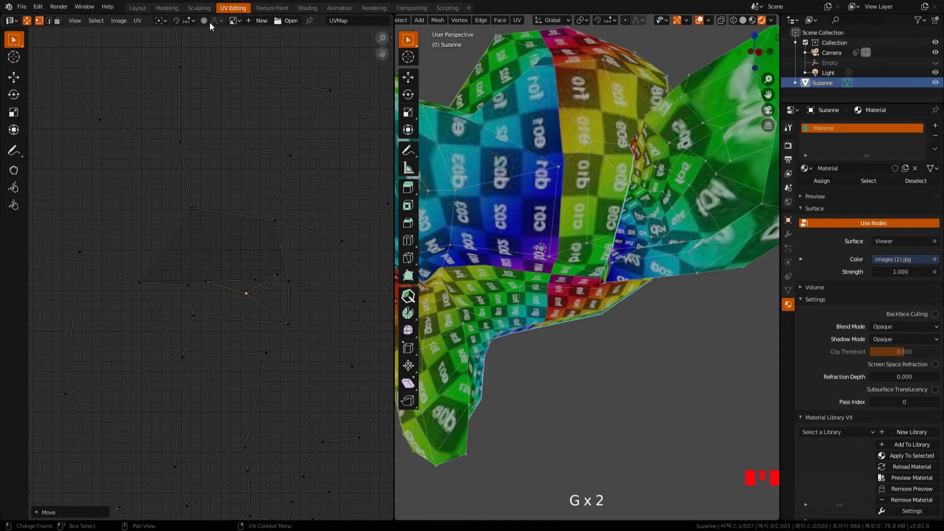
Enable vertex snapping, frame all UVs and grab a vertex on the head island's right edge.
left_click(180, 25)
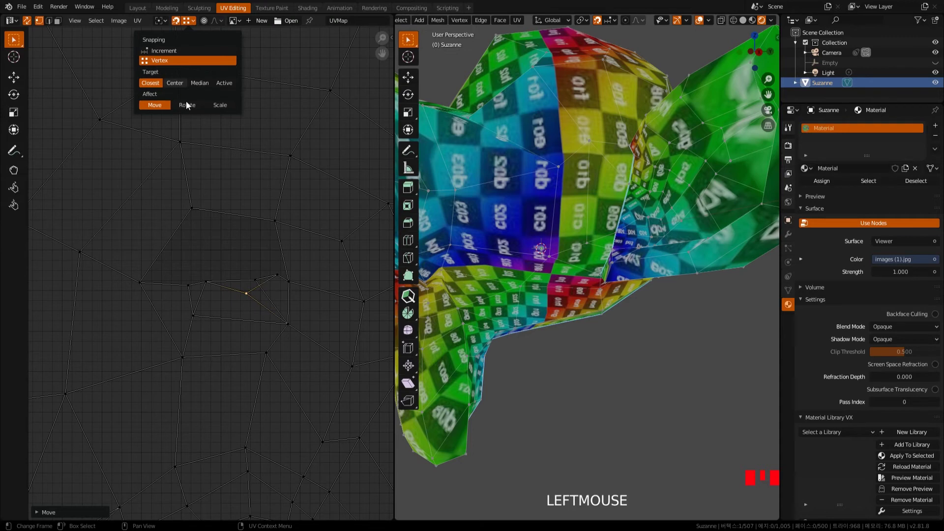
key("g")
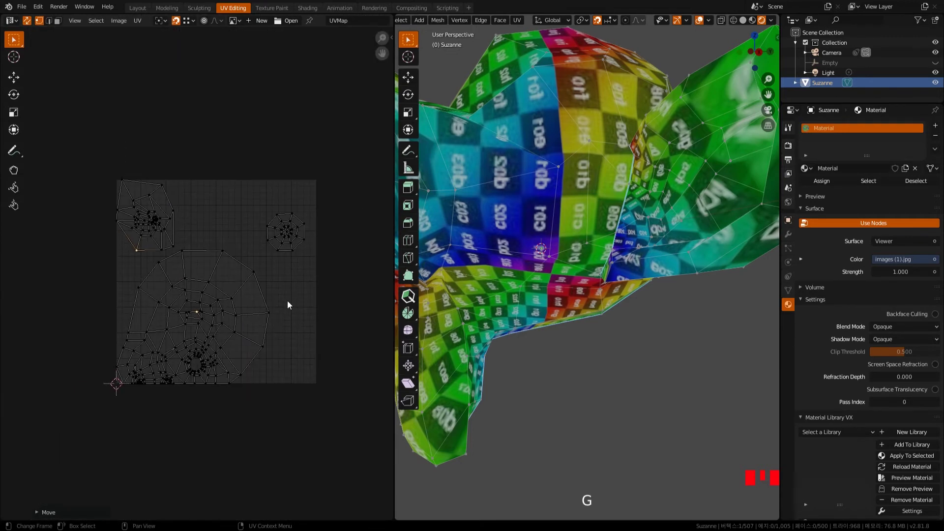
left_click(308, 315)
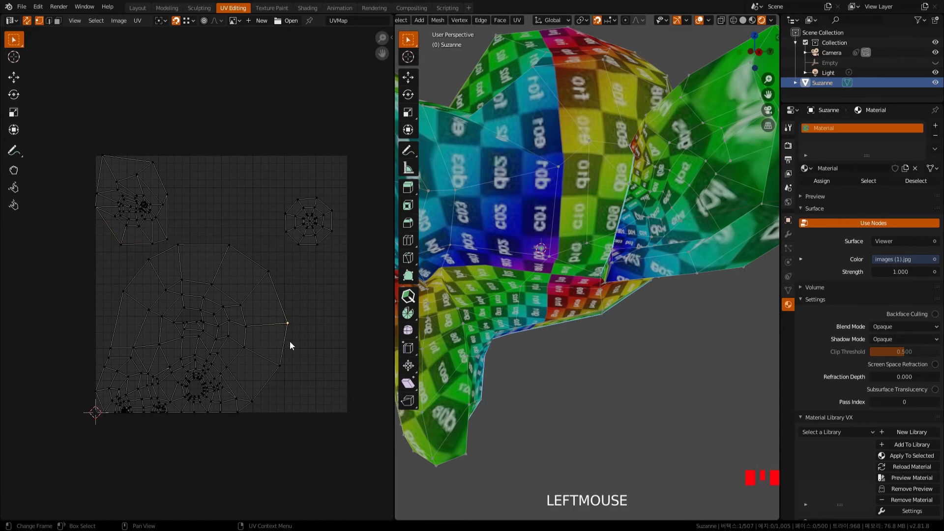